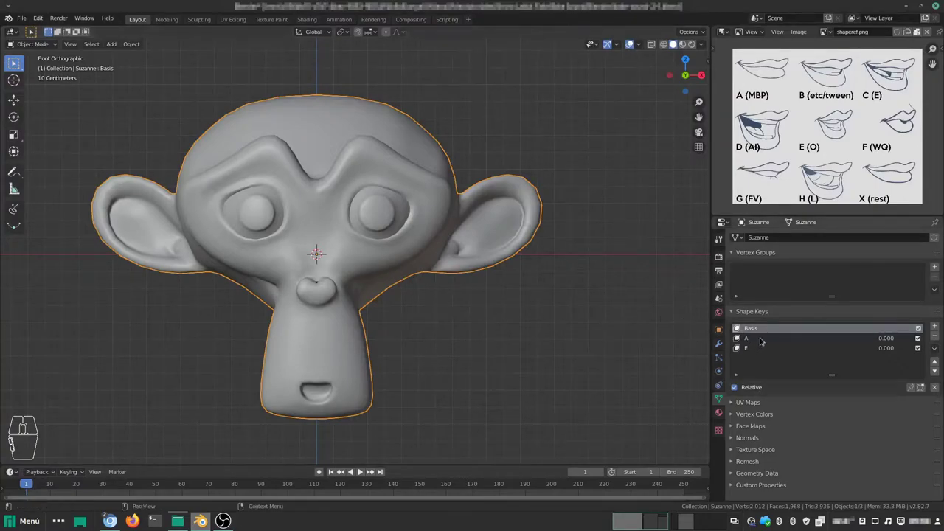
- Remove the E shape key from Suzanne and move key A to the top of the list
middle_click(764, 352)
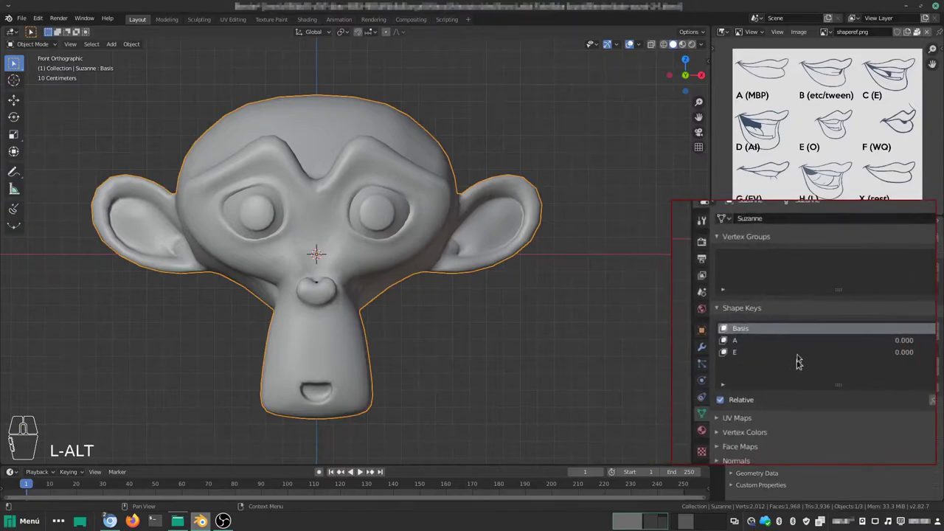
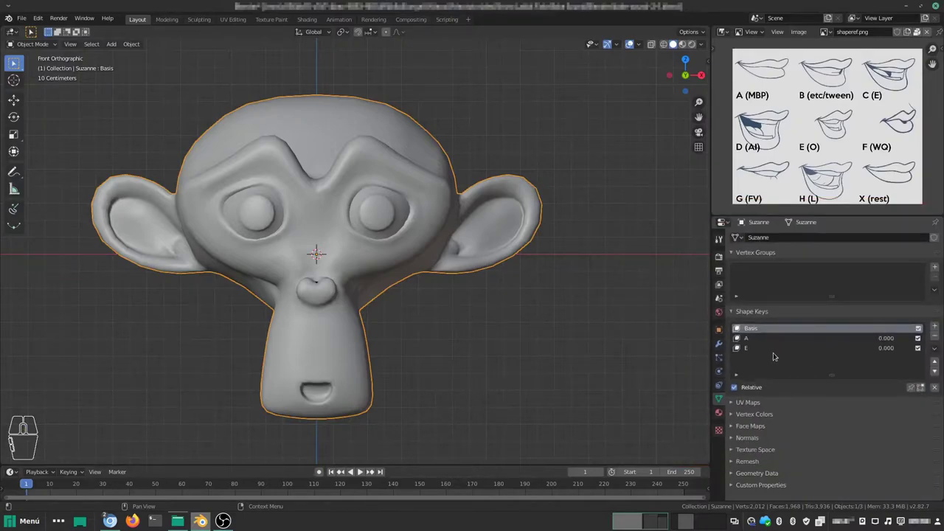
click(769, 352)
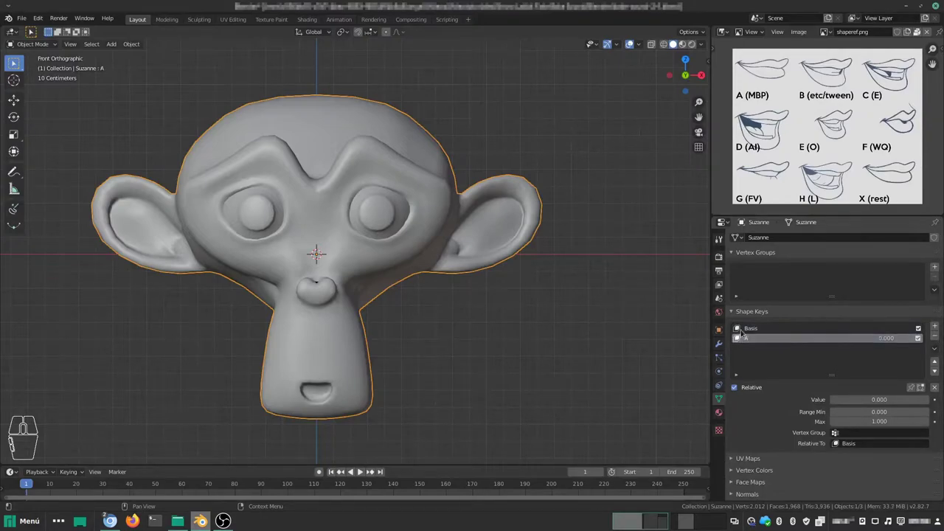
click(751, 332)
click(752, 339)
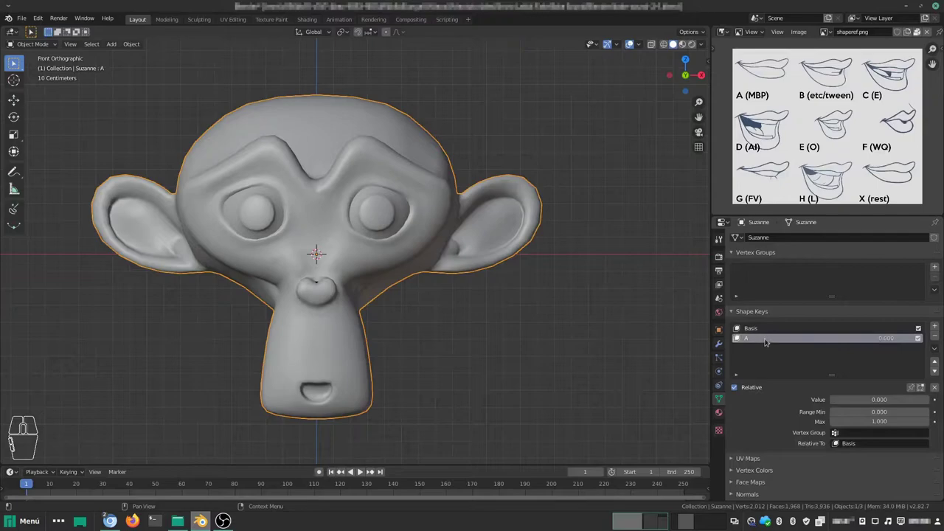
click(763, 333)
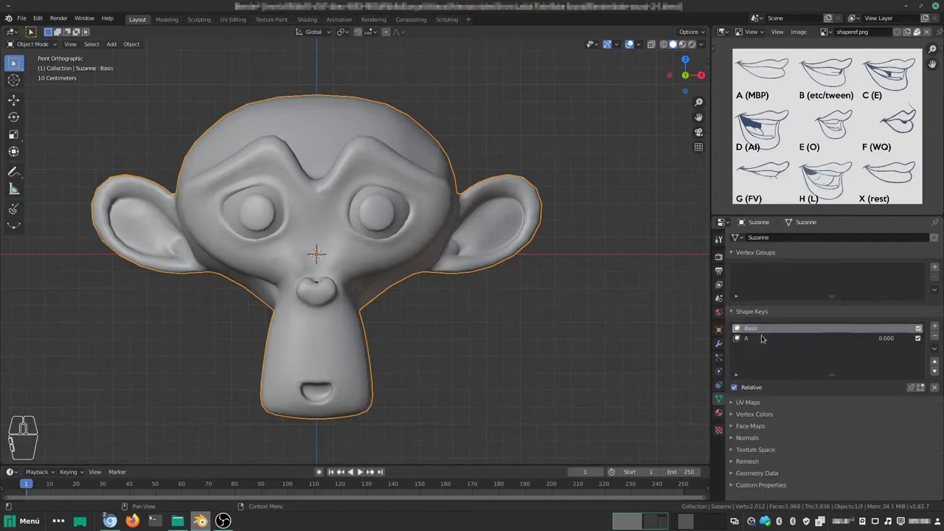
click(762, 338)
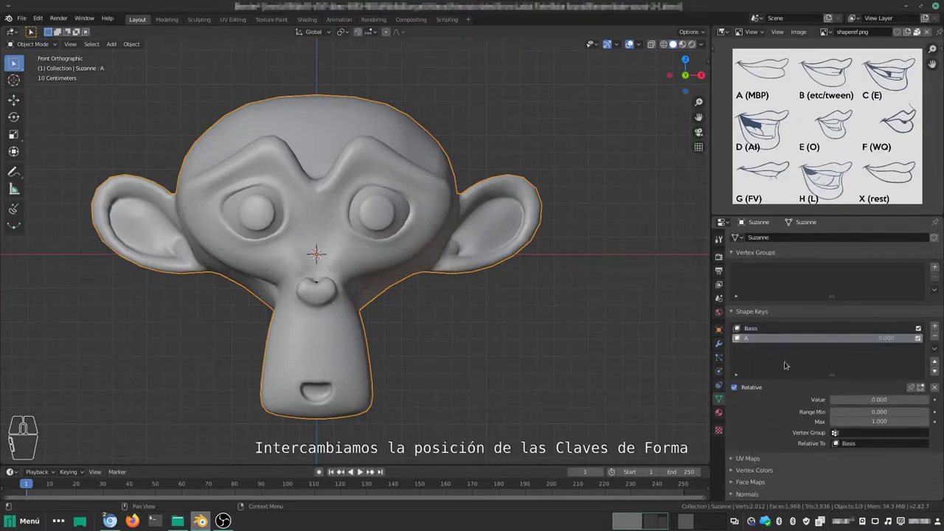
click(787, 330)
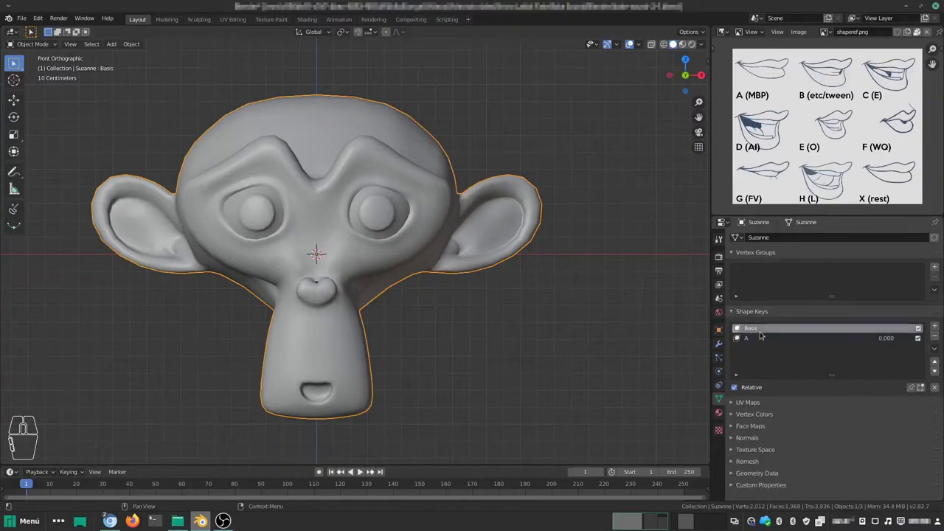
click(756, 341)
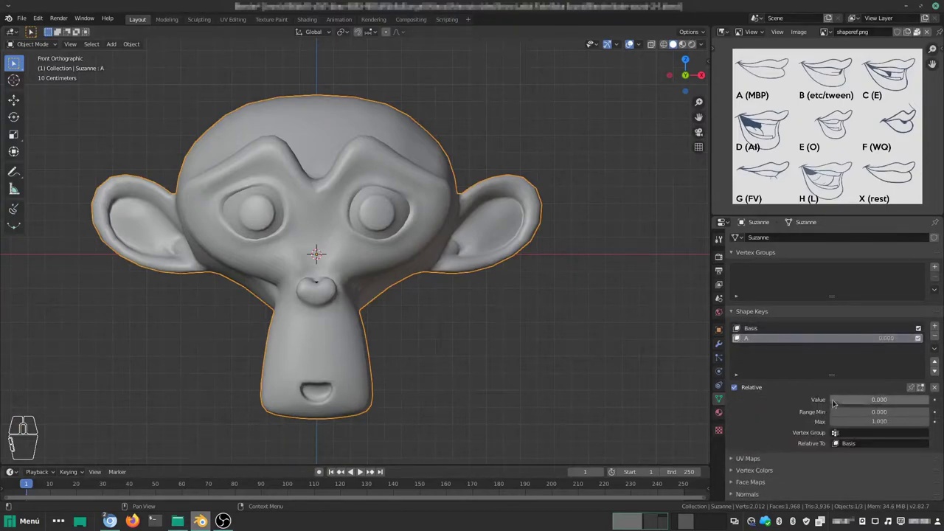
click(833, 401)
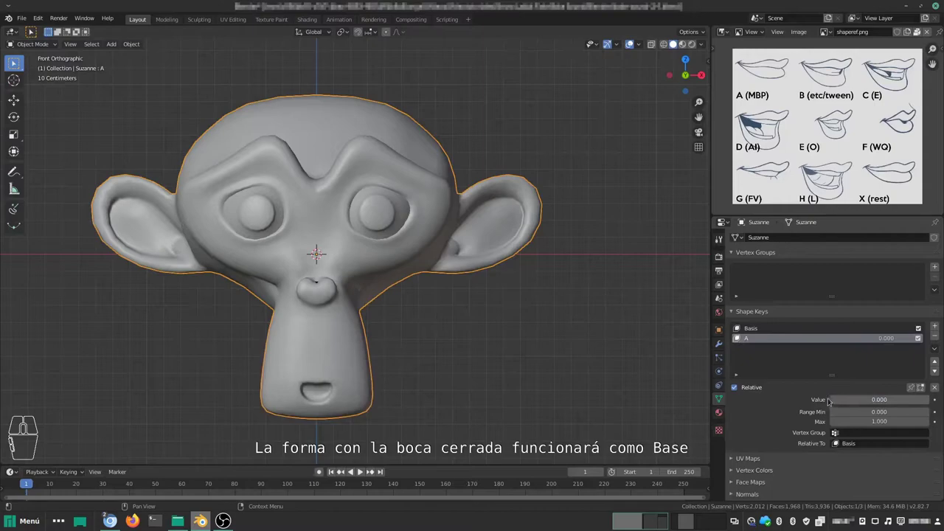
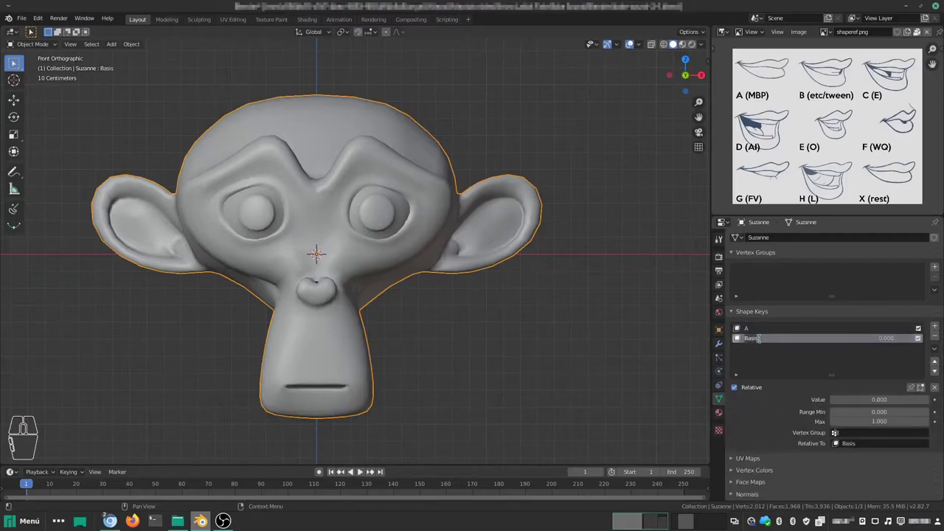
- Rename the two shape keys to 'Fonema' and 'Basis'
key(shift+f)
key(o)
key(n)
key(e)
key(m)
key(a)
key(Return)
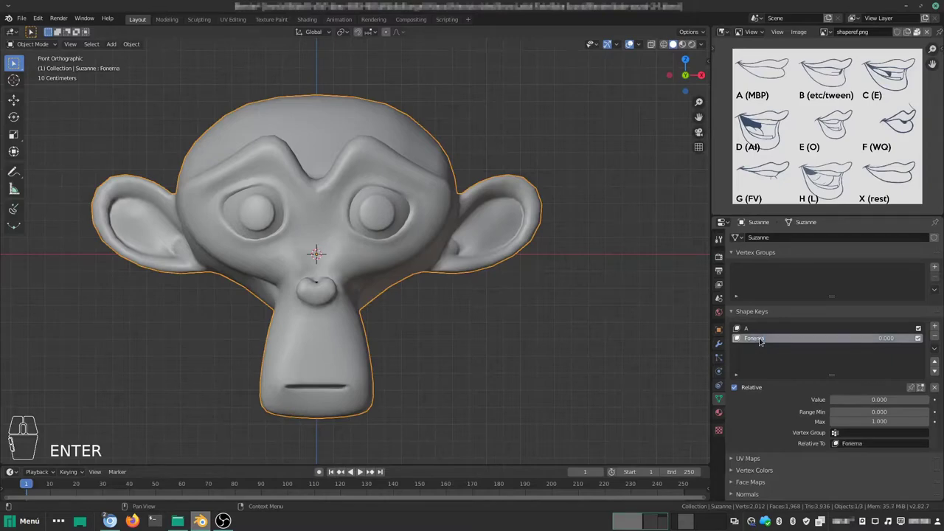
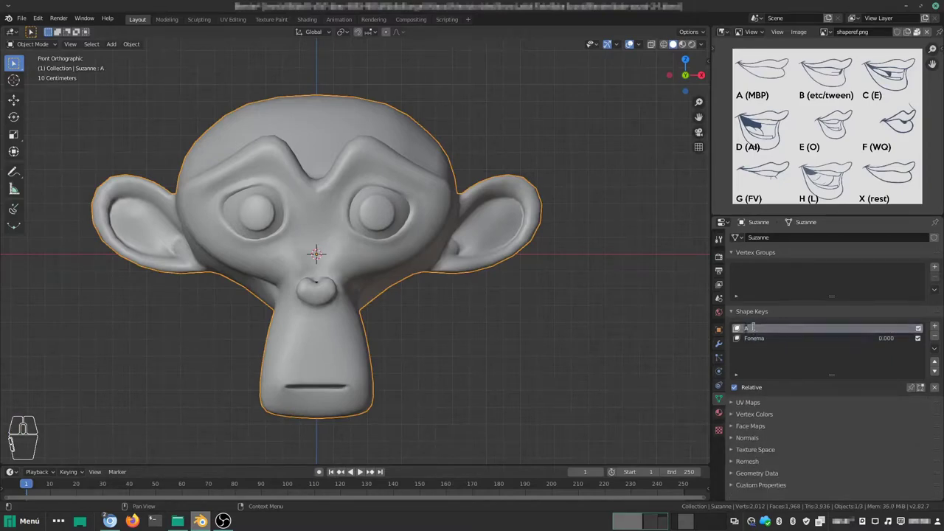
key(shift+b)
key(s)
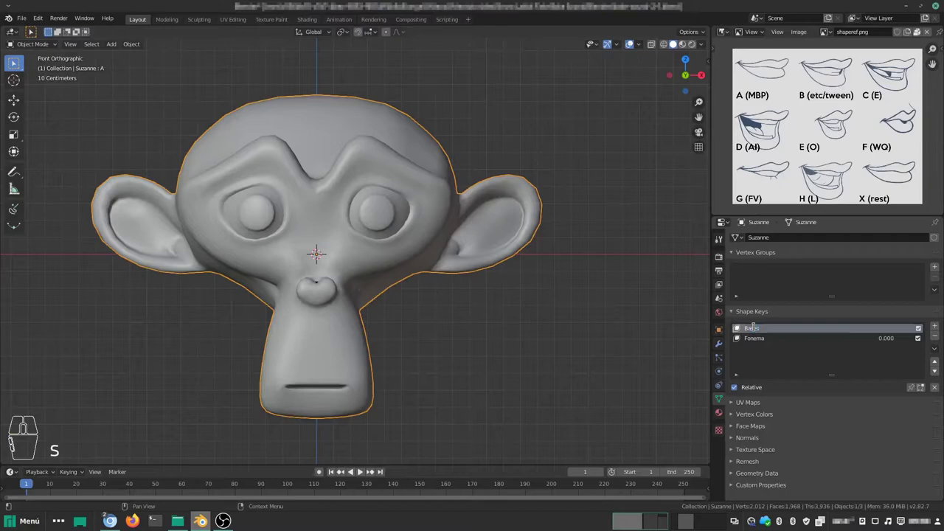
key(BackSpace)
key(i)
key(s)
key(Return)
- Make Fonema relative to Basis and raise its value to 1.0
click(757, 337)
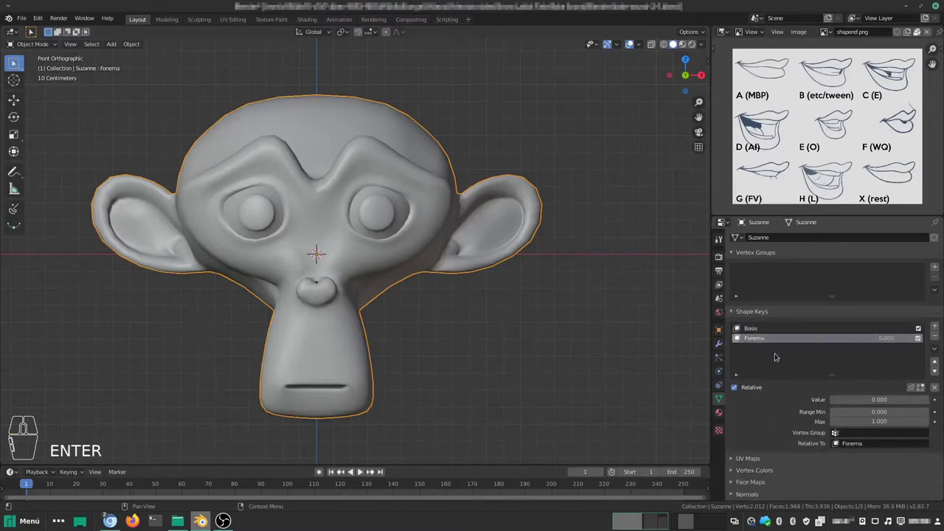
click(862, 447)
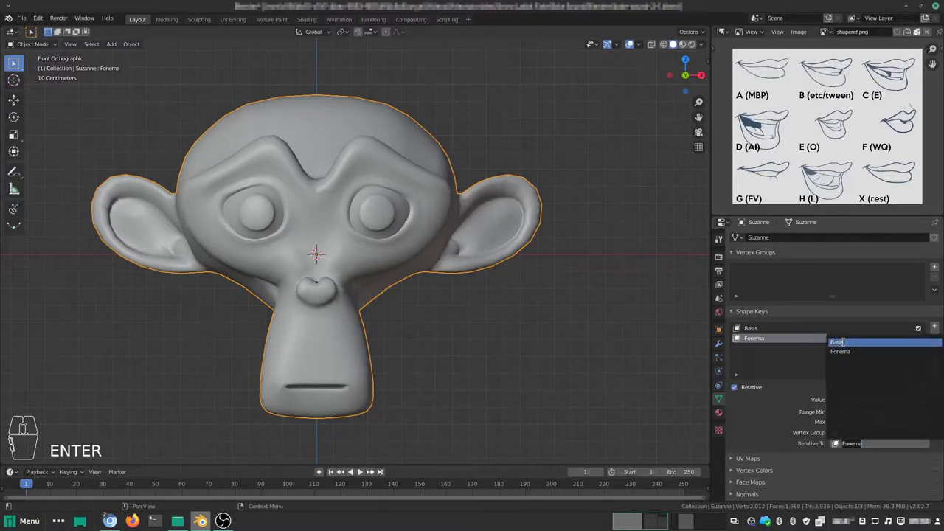
click(844, 345)
click(787, 332)
click(785, 340)
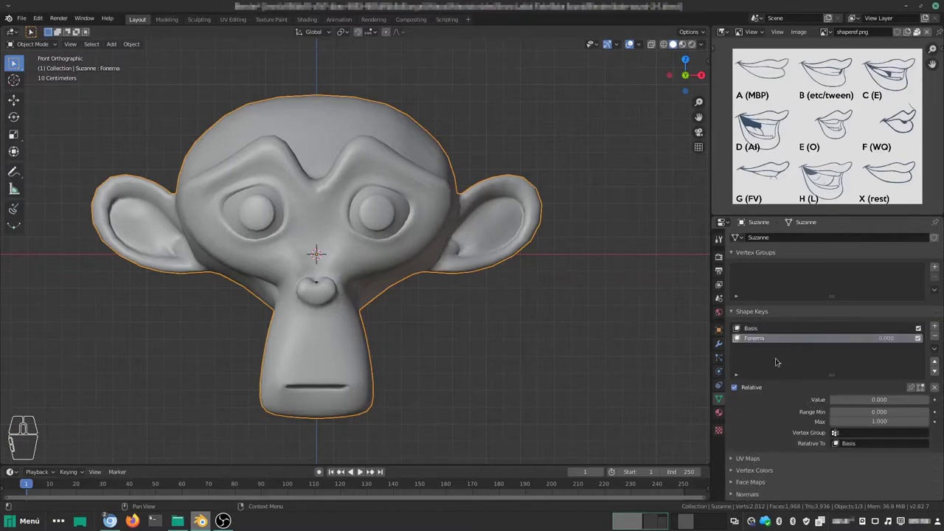
click(833, 400)
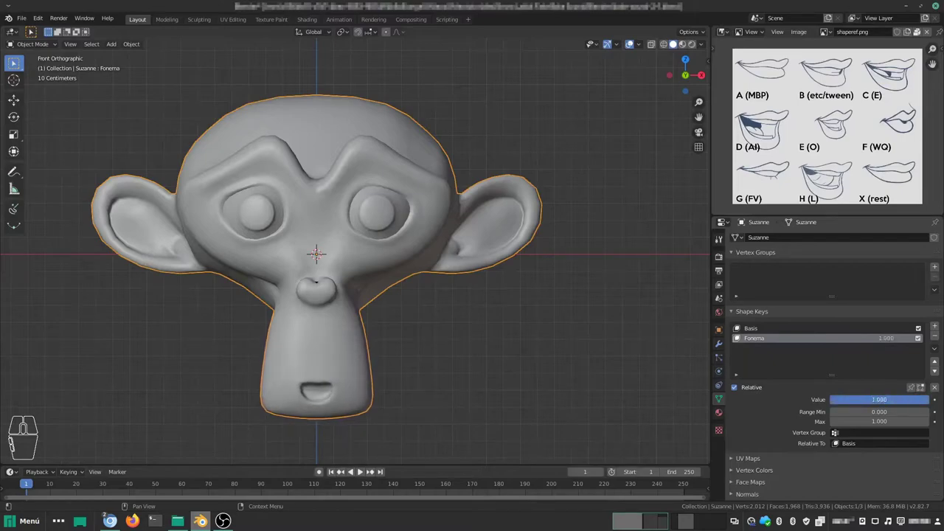
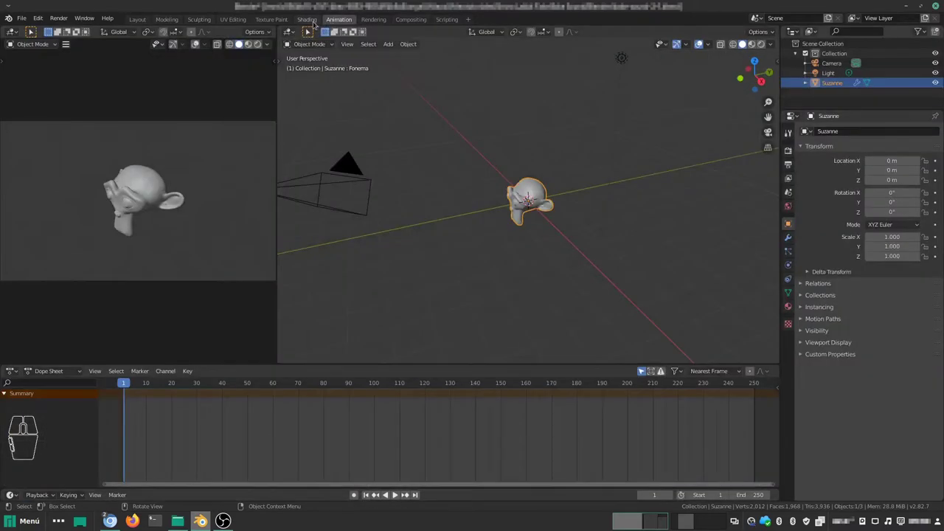
- View Suzanne through the camera and change the left area to a Graph Editor
key(KP_0)
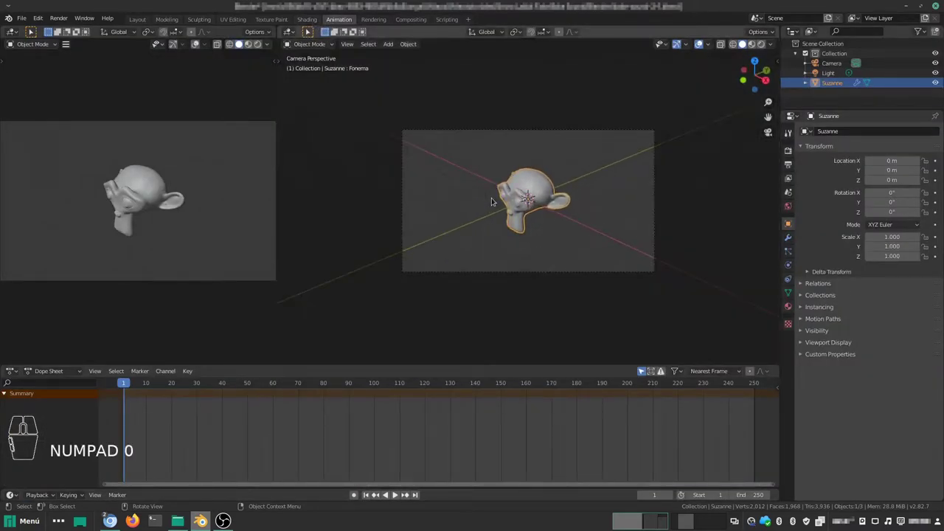
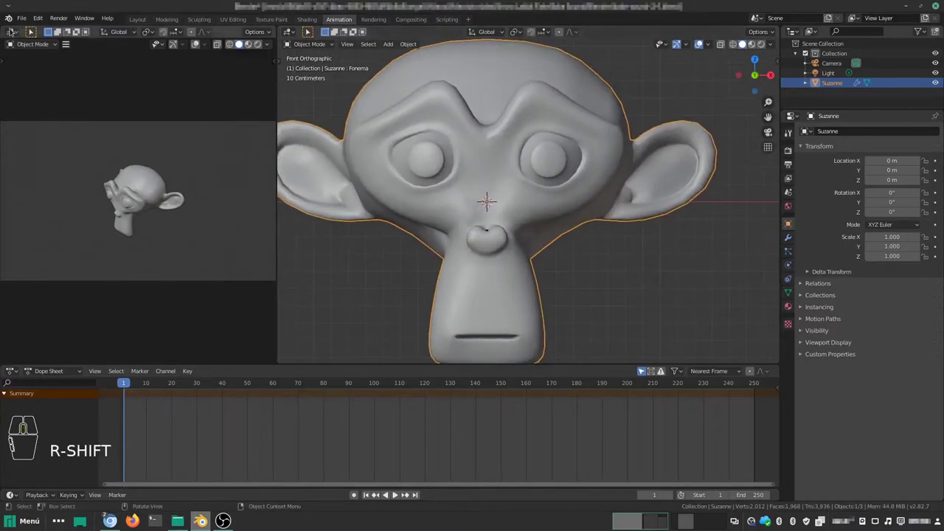
middle_click(11, 33)
click(10, 33)
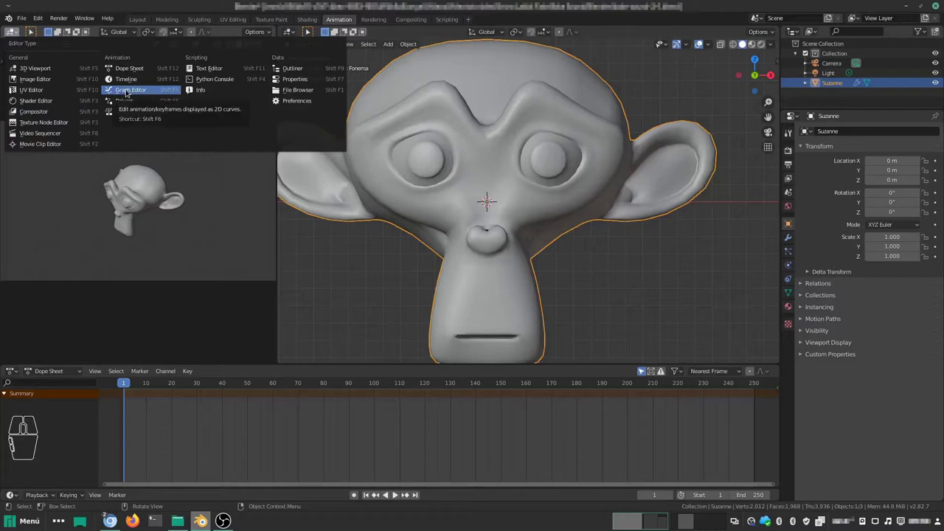
click(152, 93)
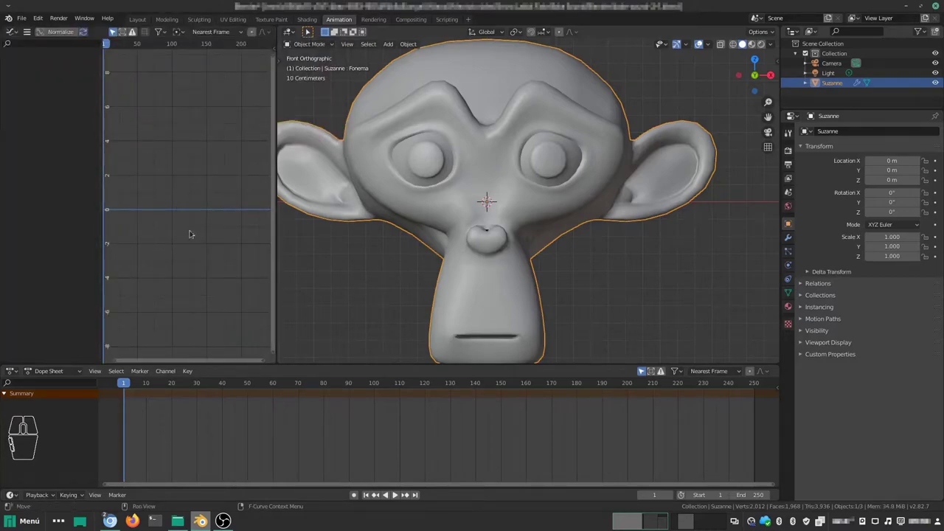
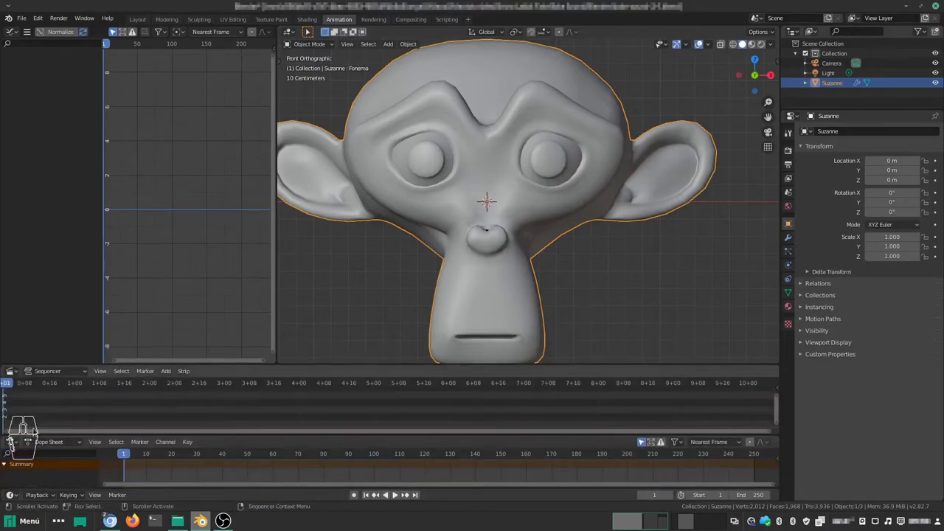
- Add the audio file as a sound strip in the Video Sequencer
key(shift+a)
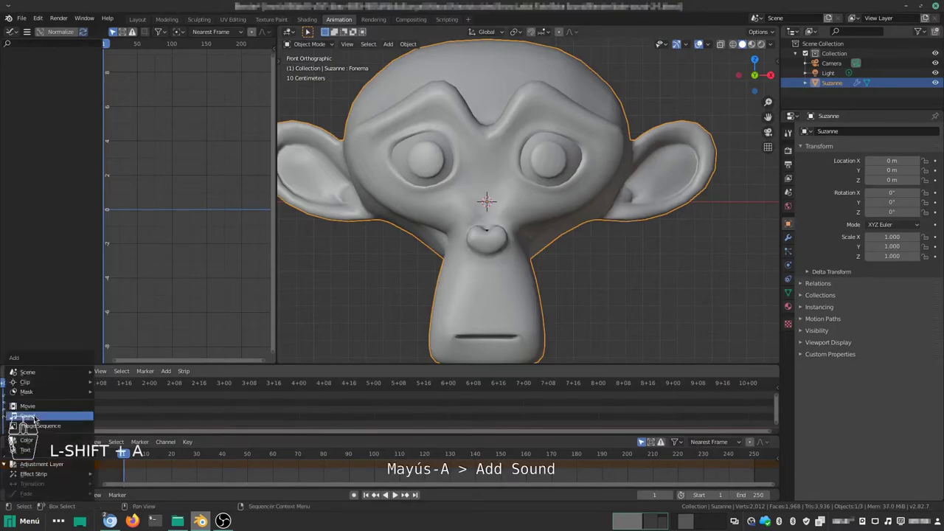
click(55, 419)
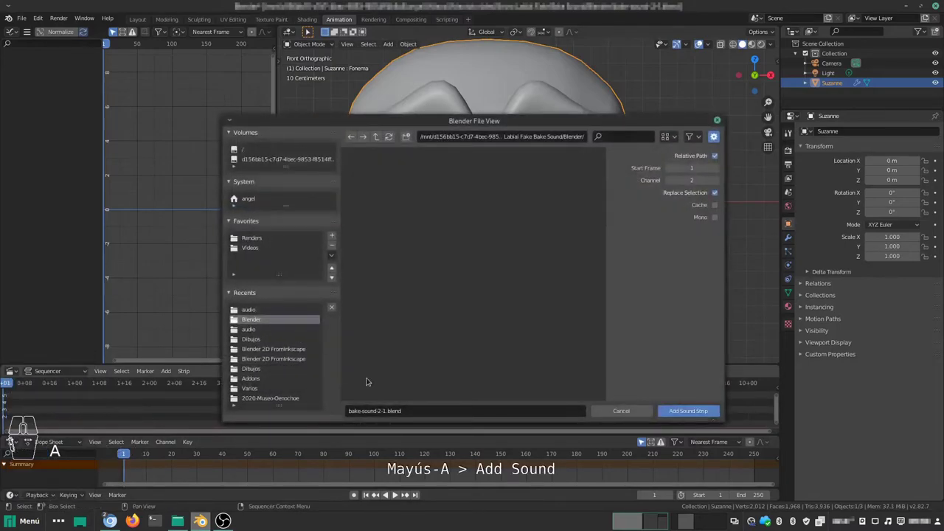
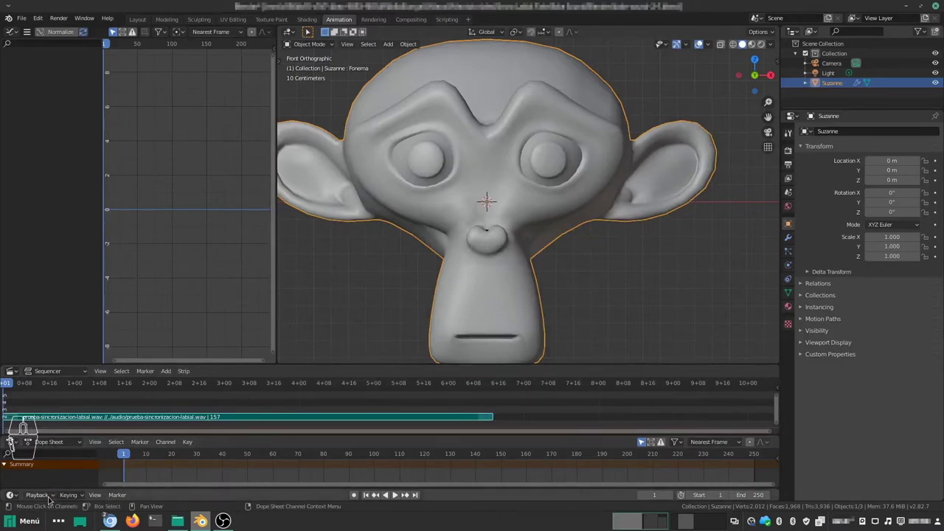
- Set Playback Sync to AV-sync so playback follows the audio
click(48, 498)
click(32, 286)
click(34, 312)
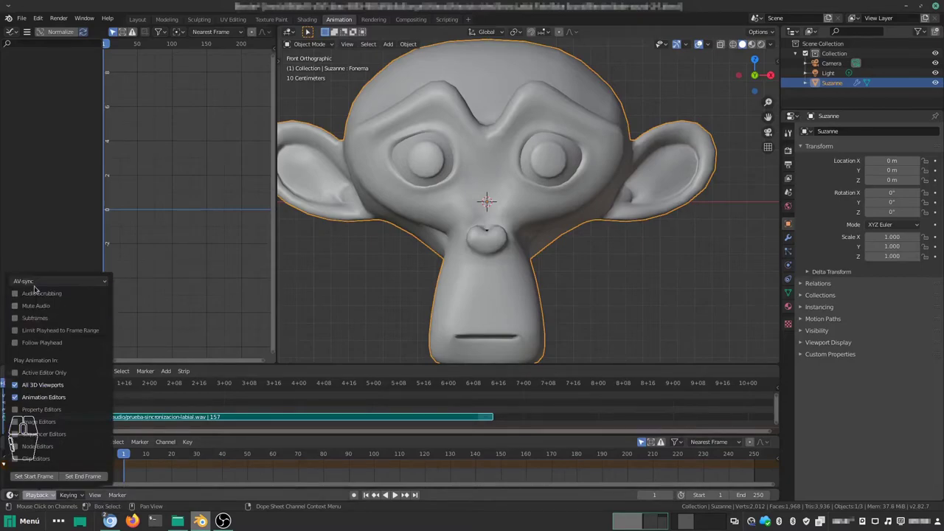
drag(43, 286, 43, 285)
click(165, 296)
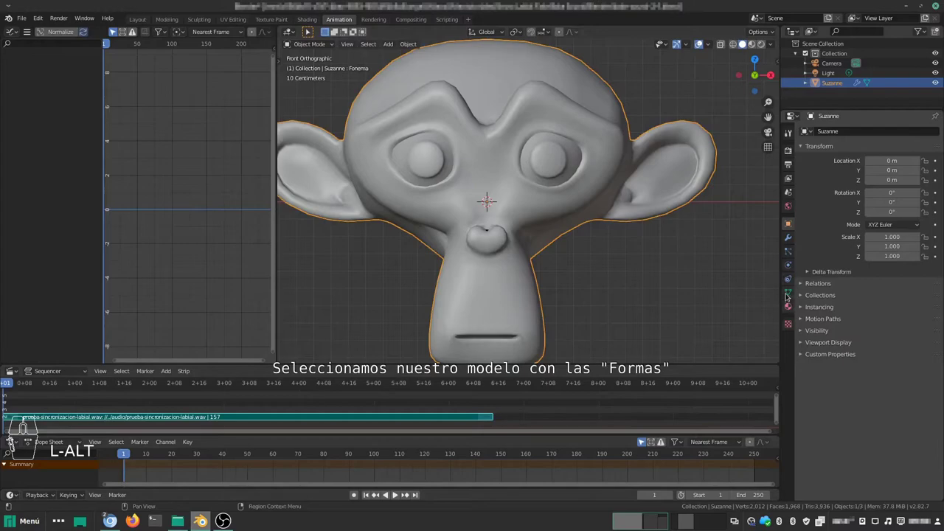
- Insert a keyframe on the Fonema shape key's Value
click(786, 293)
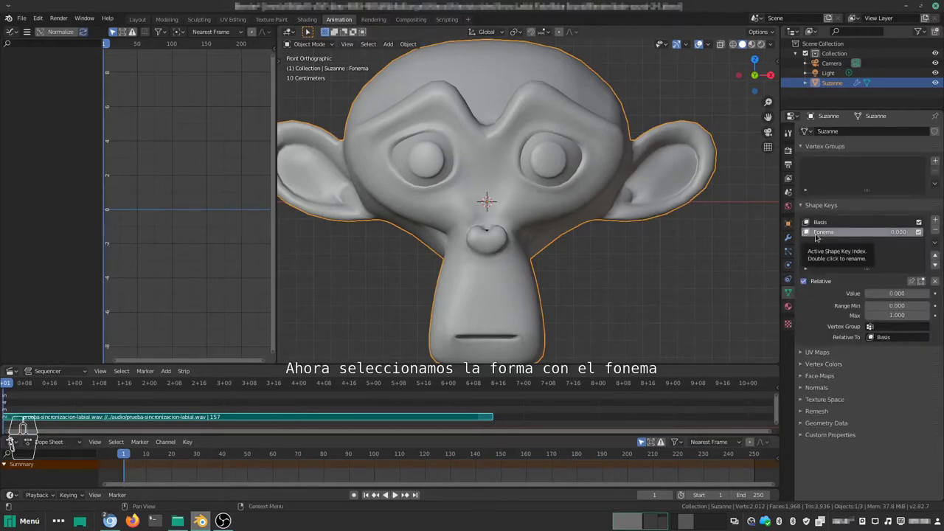
click(843, 234)
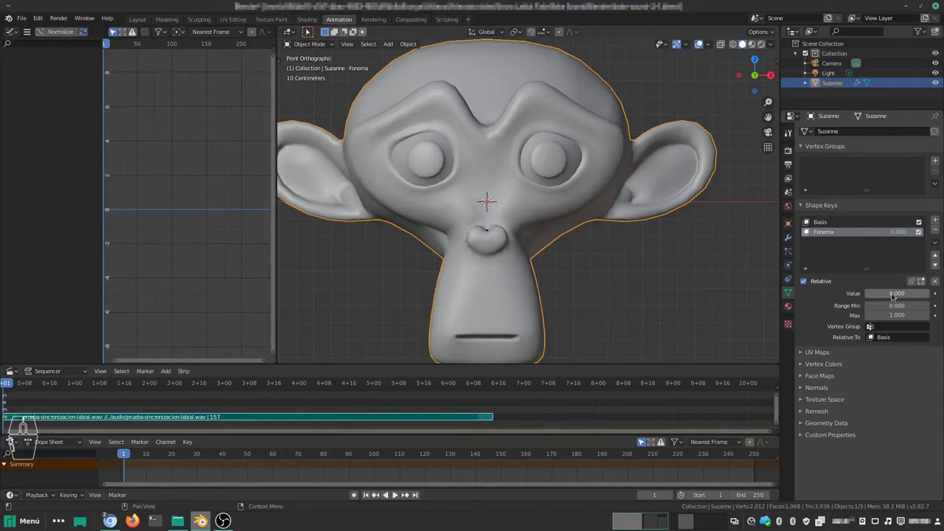
right_click(892, 296)
click(893, 296)
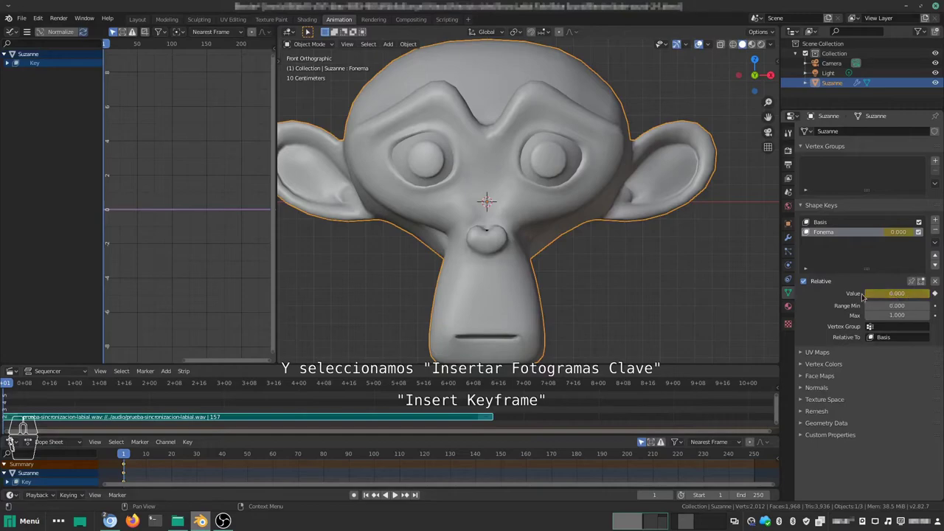
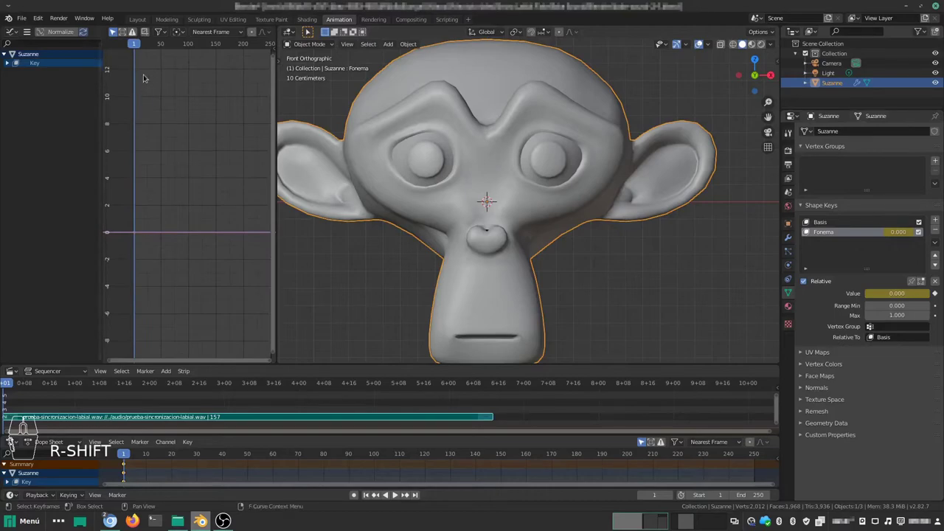
- Expand the Key channels in the Graph Editor and select the Value (Fonema) curve
click(7, 64)
click(37, 73)
click(37, 76)
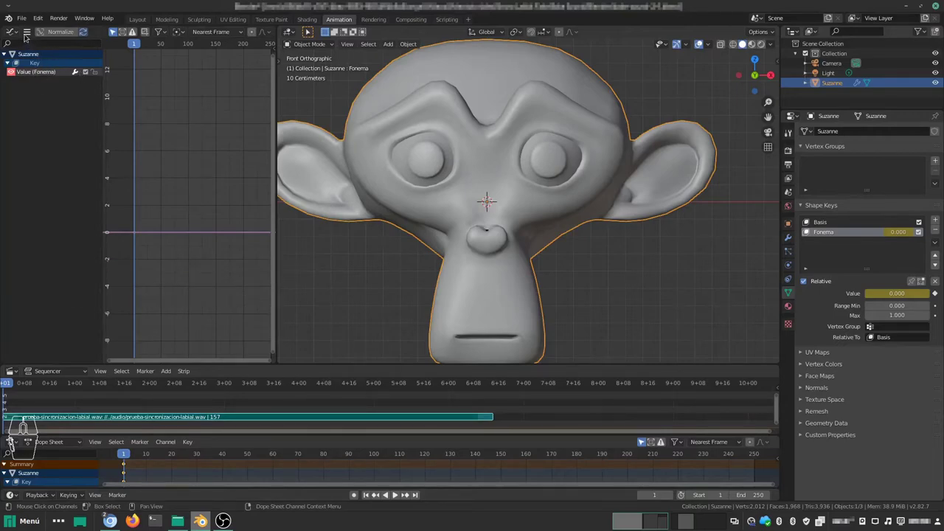
- Bake the lip-sync .wav file into the Fonema Value F-curve via Key > Bake Sound to F-Curves
click(25, 33)
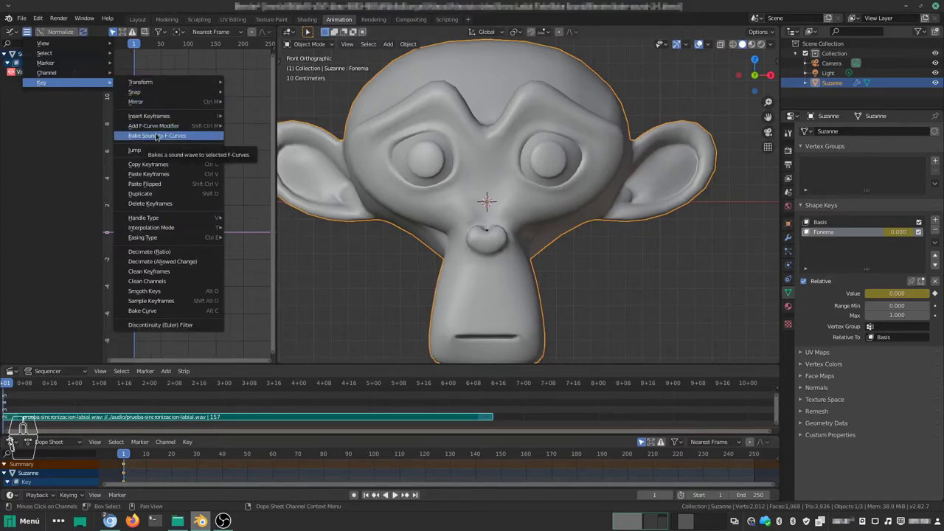
middle_click(156, 135)
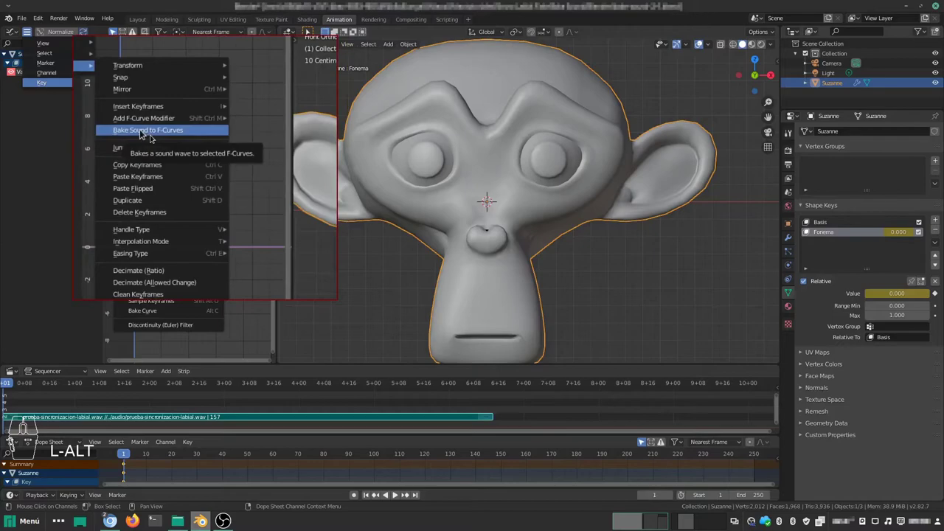
click(151, 138)
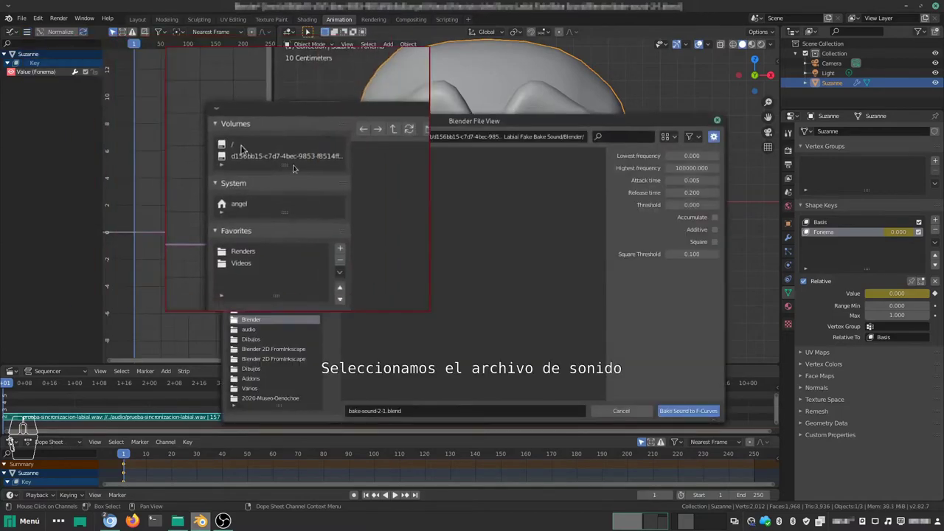
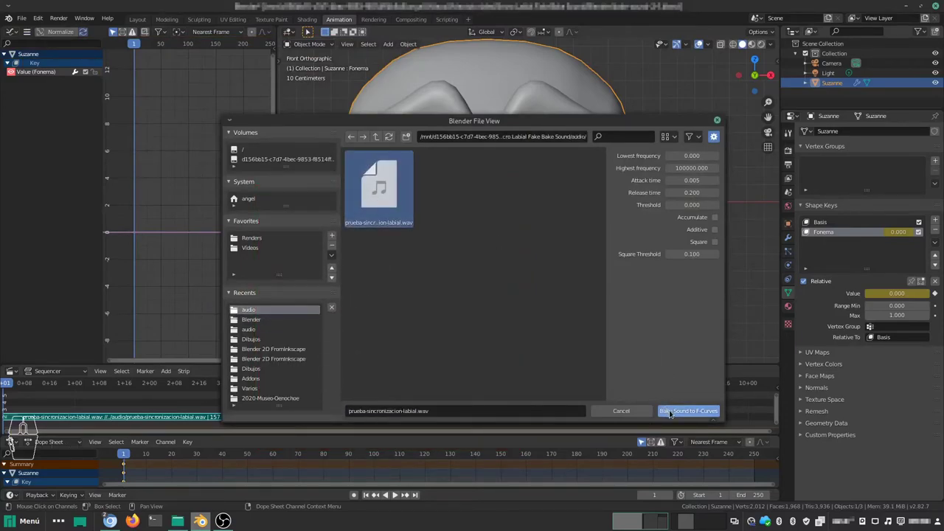
click(670, 413)
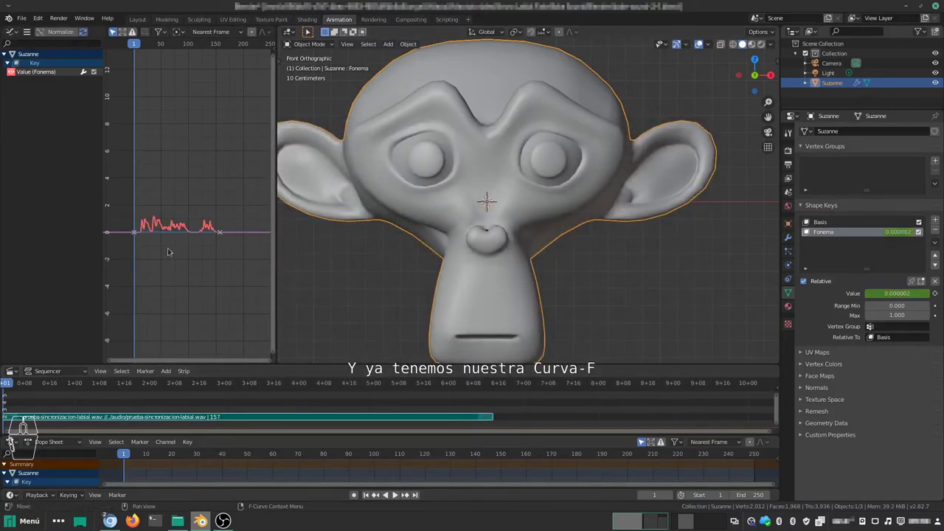
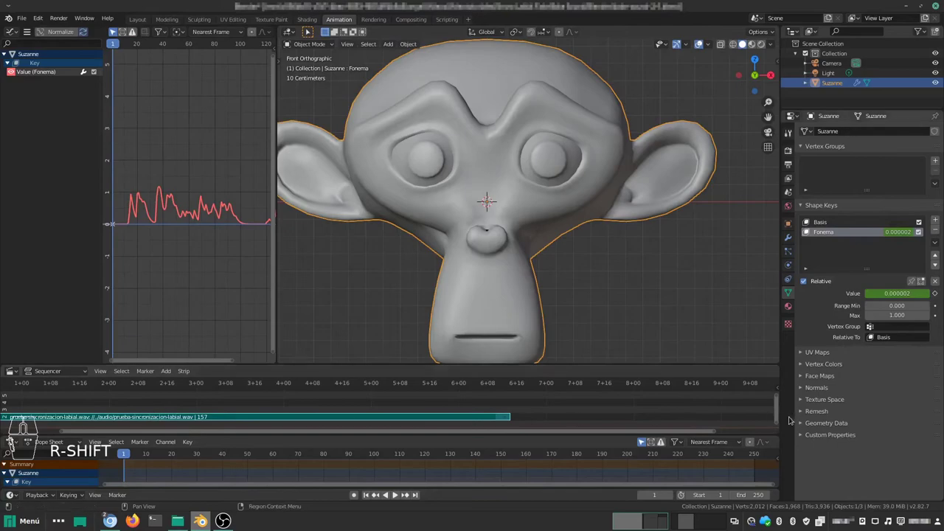
- Enable Display Waveform on the sound strip and play the animation with sound
drag(775, 424, 774, 400)
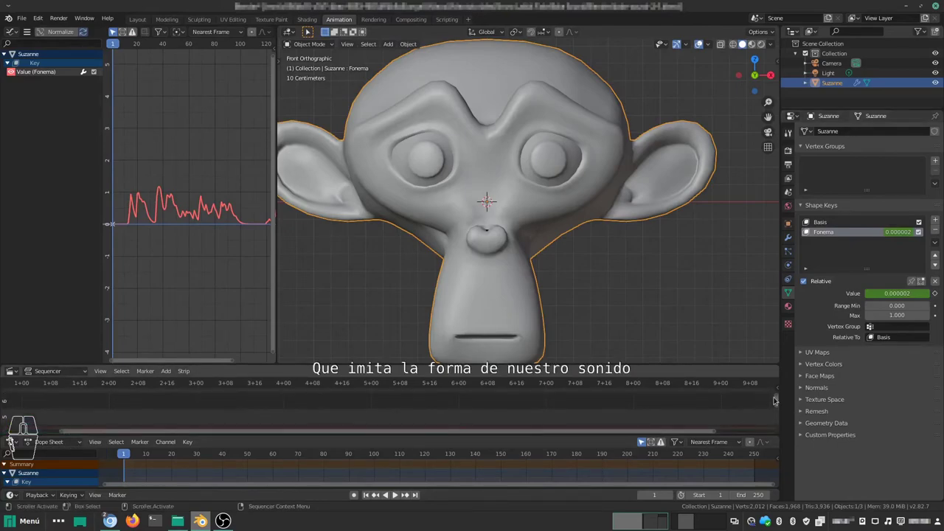
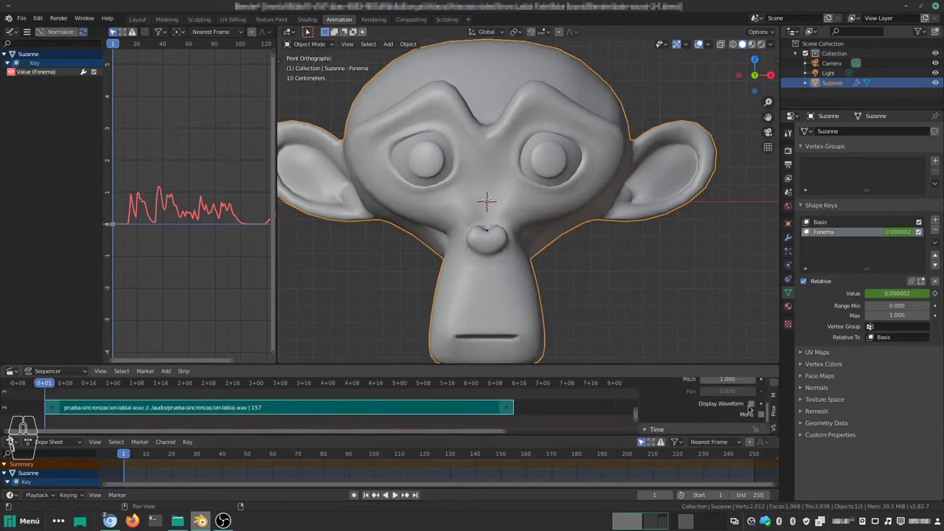
click(749, 408)
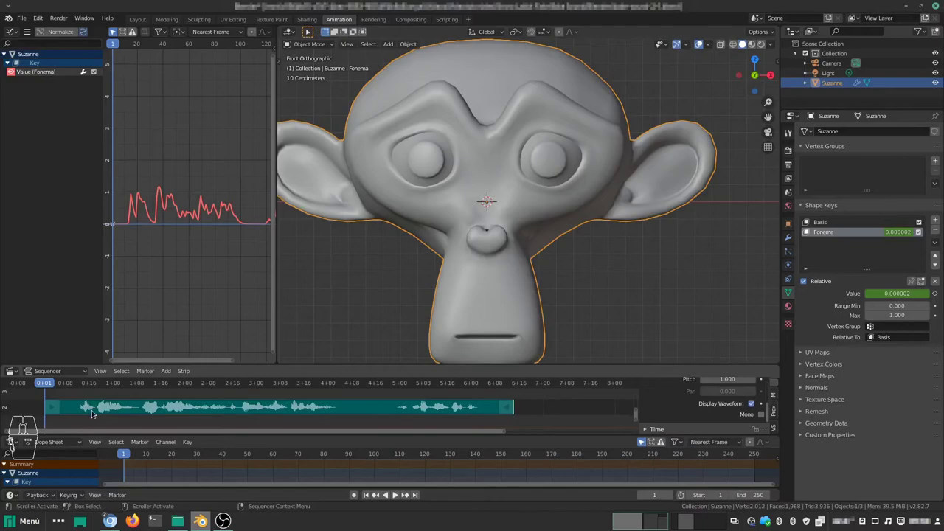
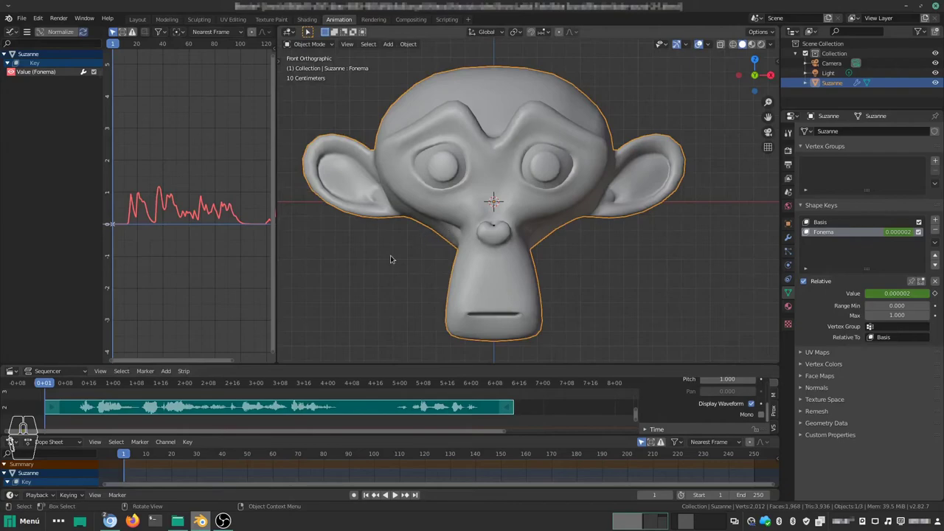
key(space)
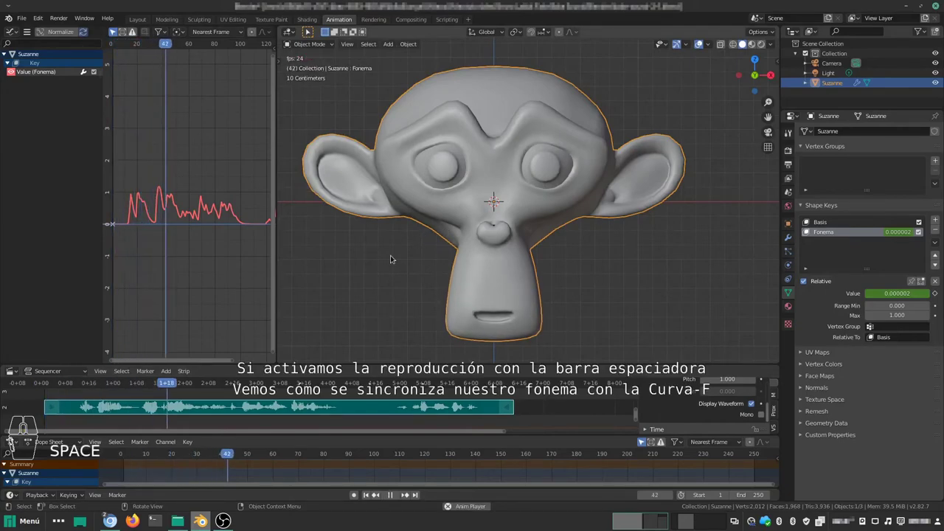